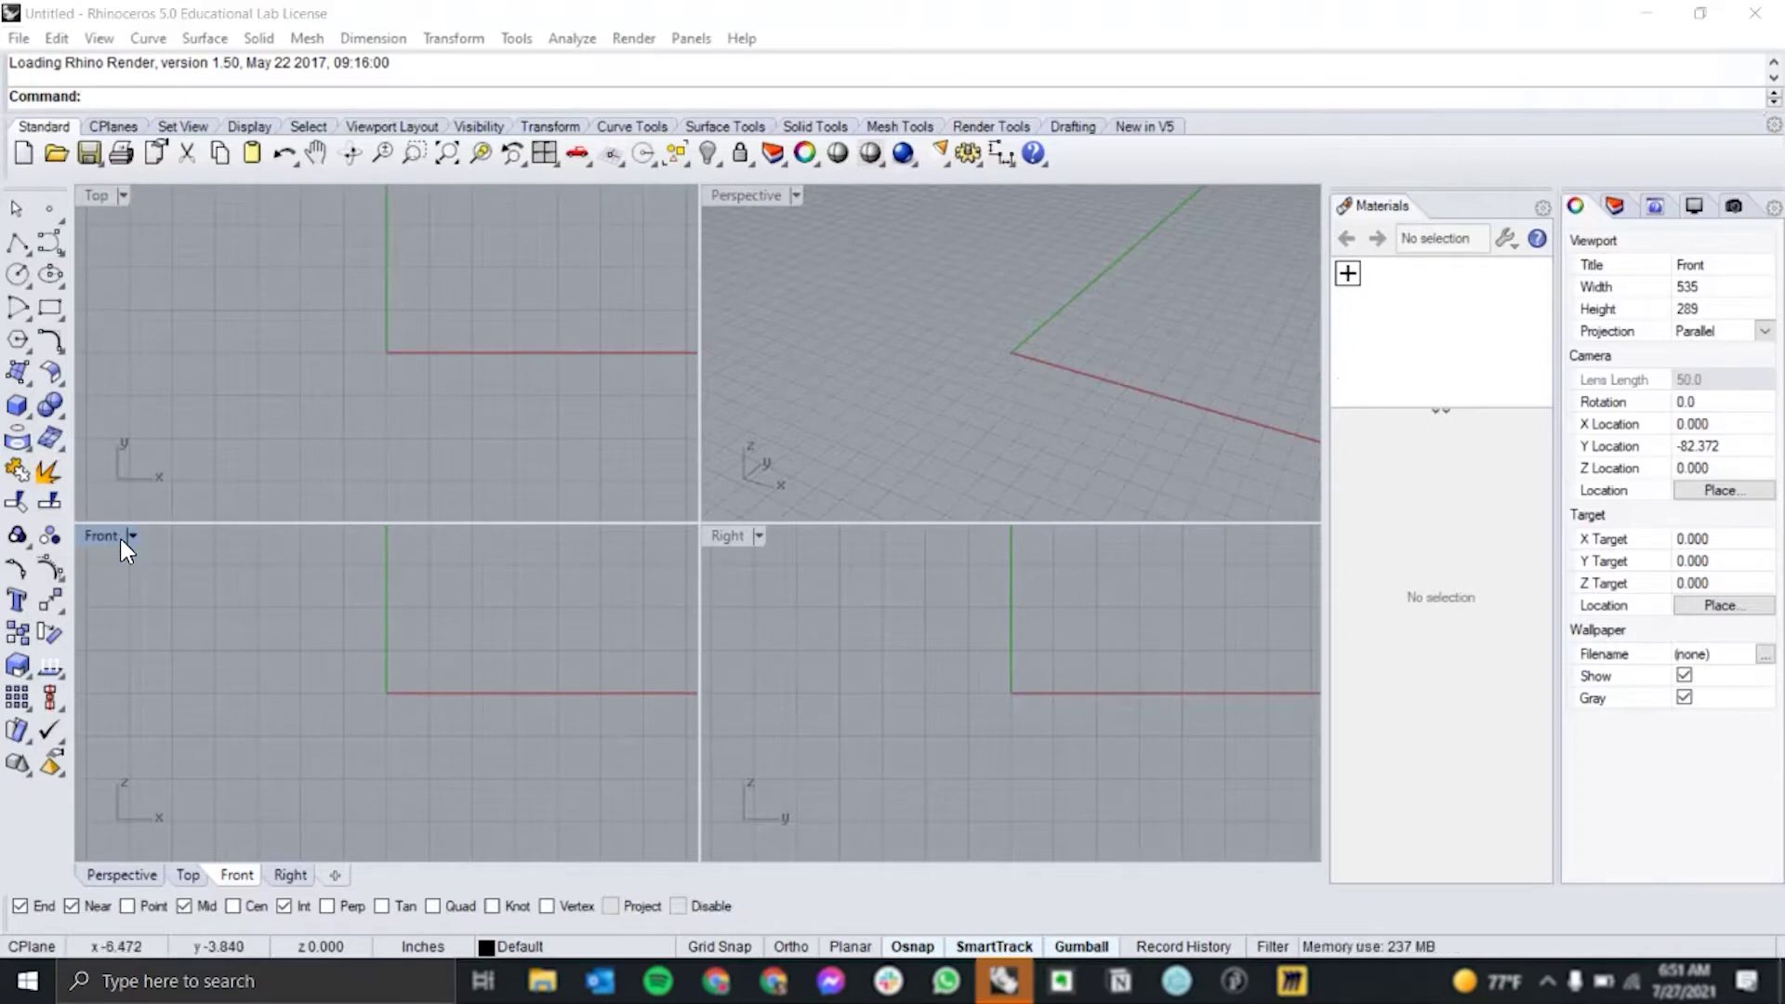
# Maximize the Front viewport and start a PictureFrame of ChessSetProfiles.png with its first corner at 0,0.
pyautogui.doubleClick(128, 545)
pyautogui.write('pic')
pyautogui.press('Return')
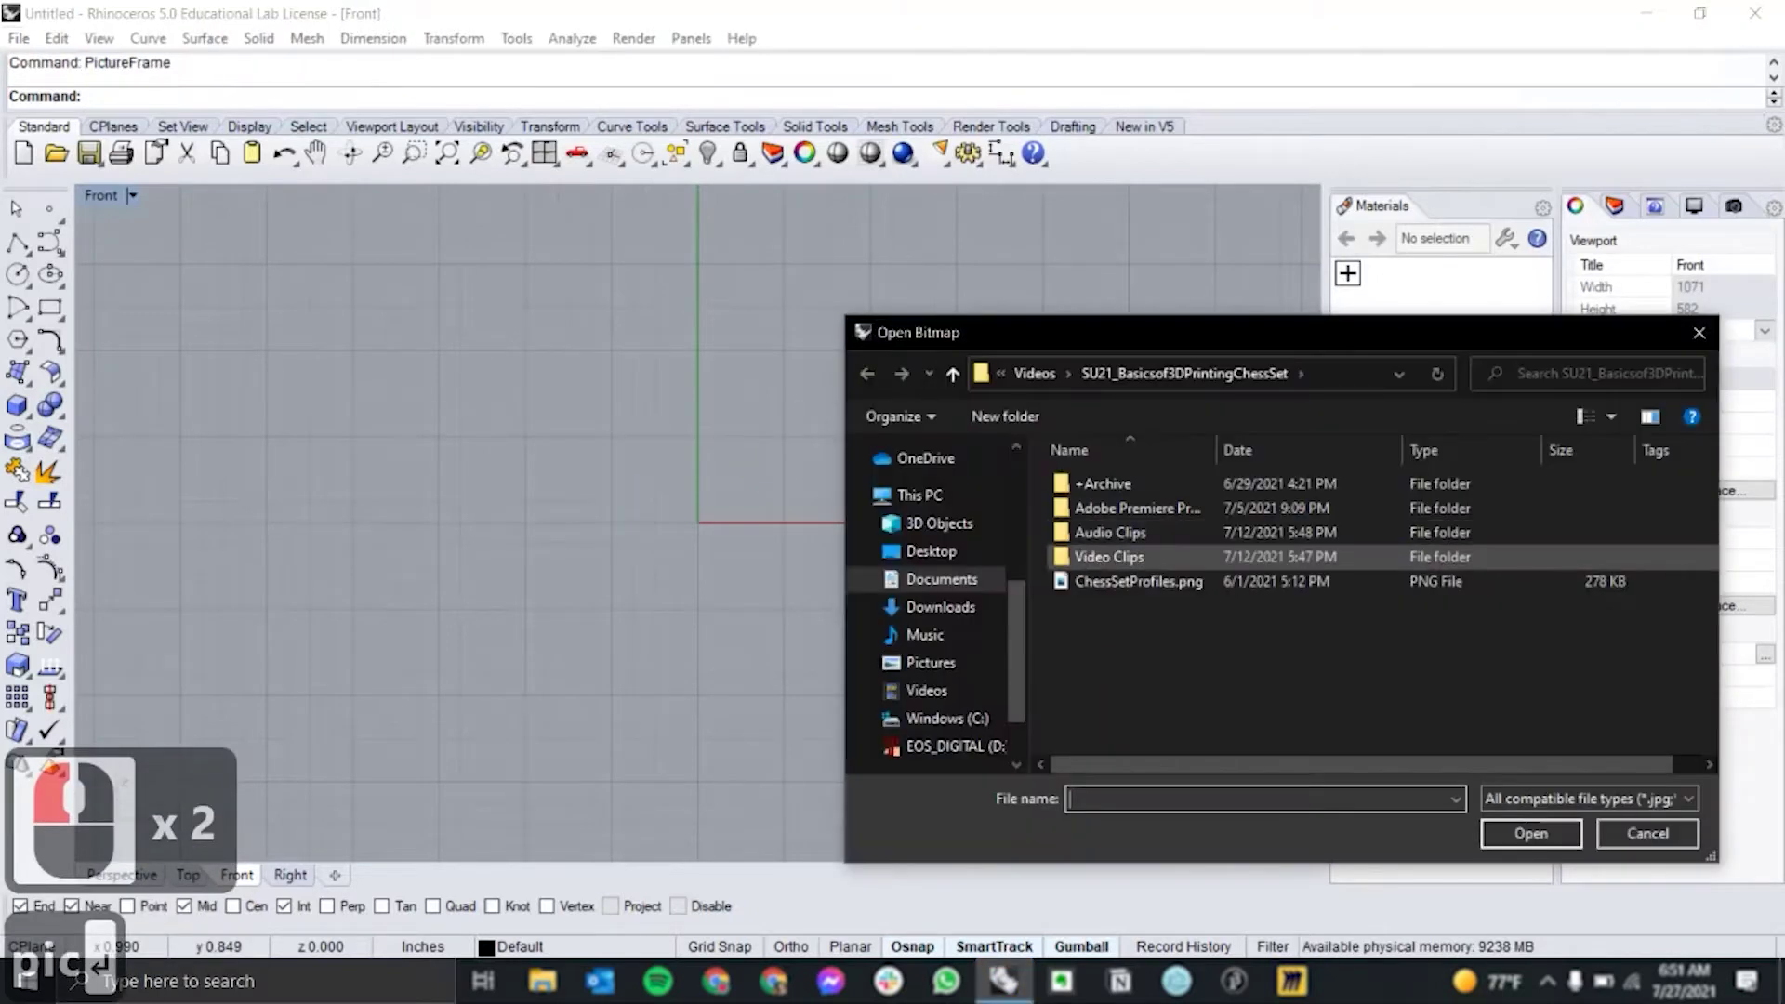
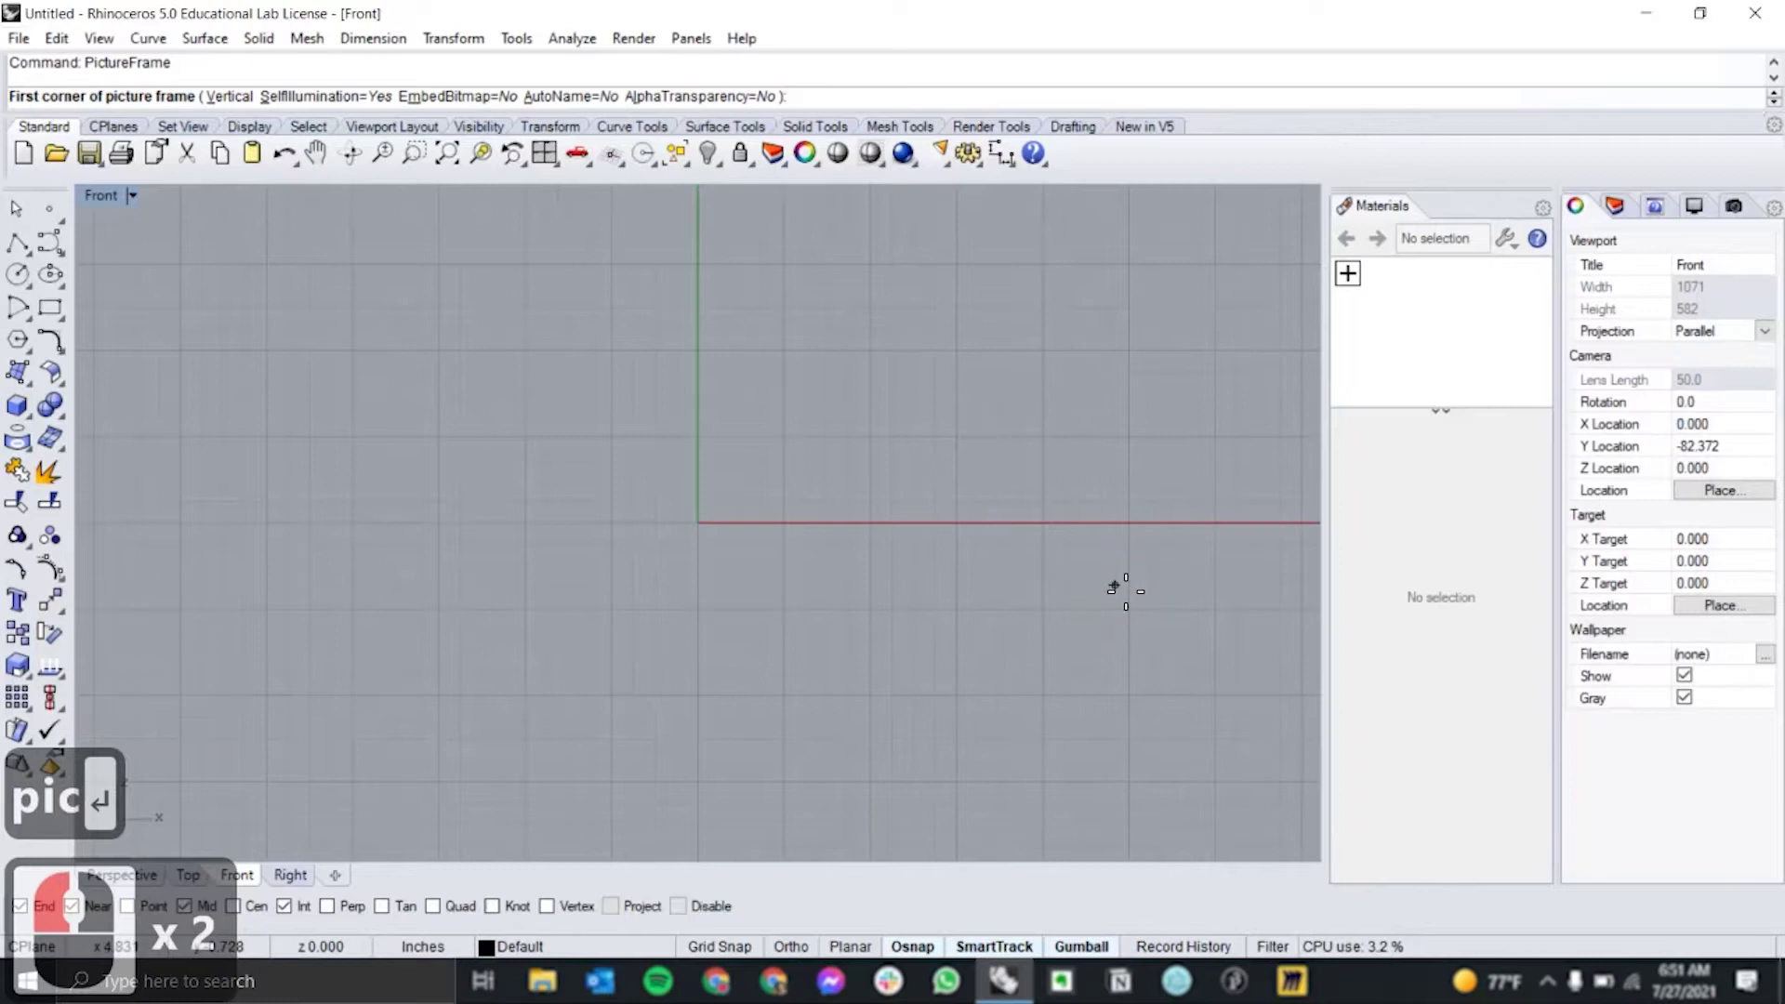
pyautogui.write('0,0')
pyautogui.press('Return')
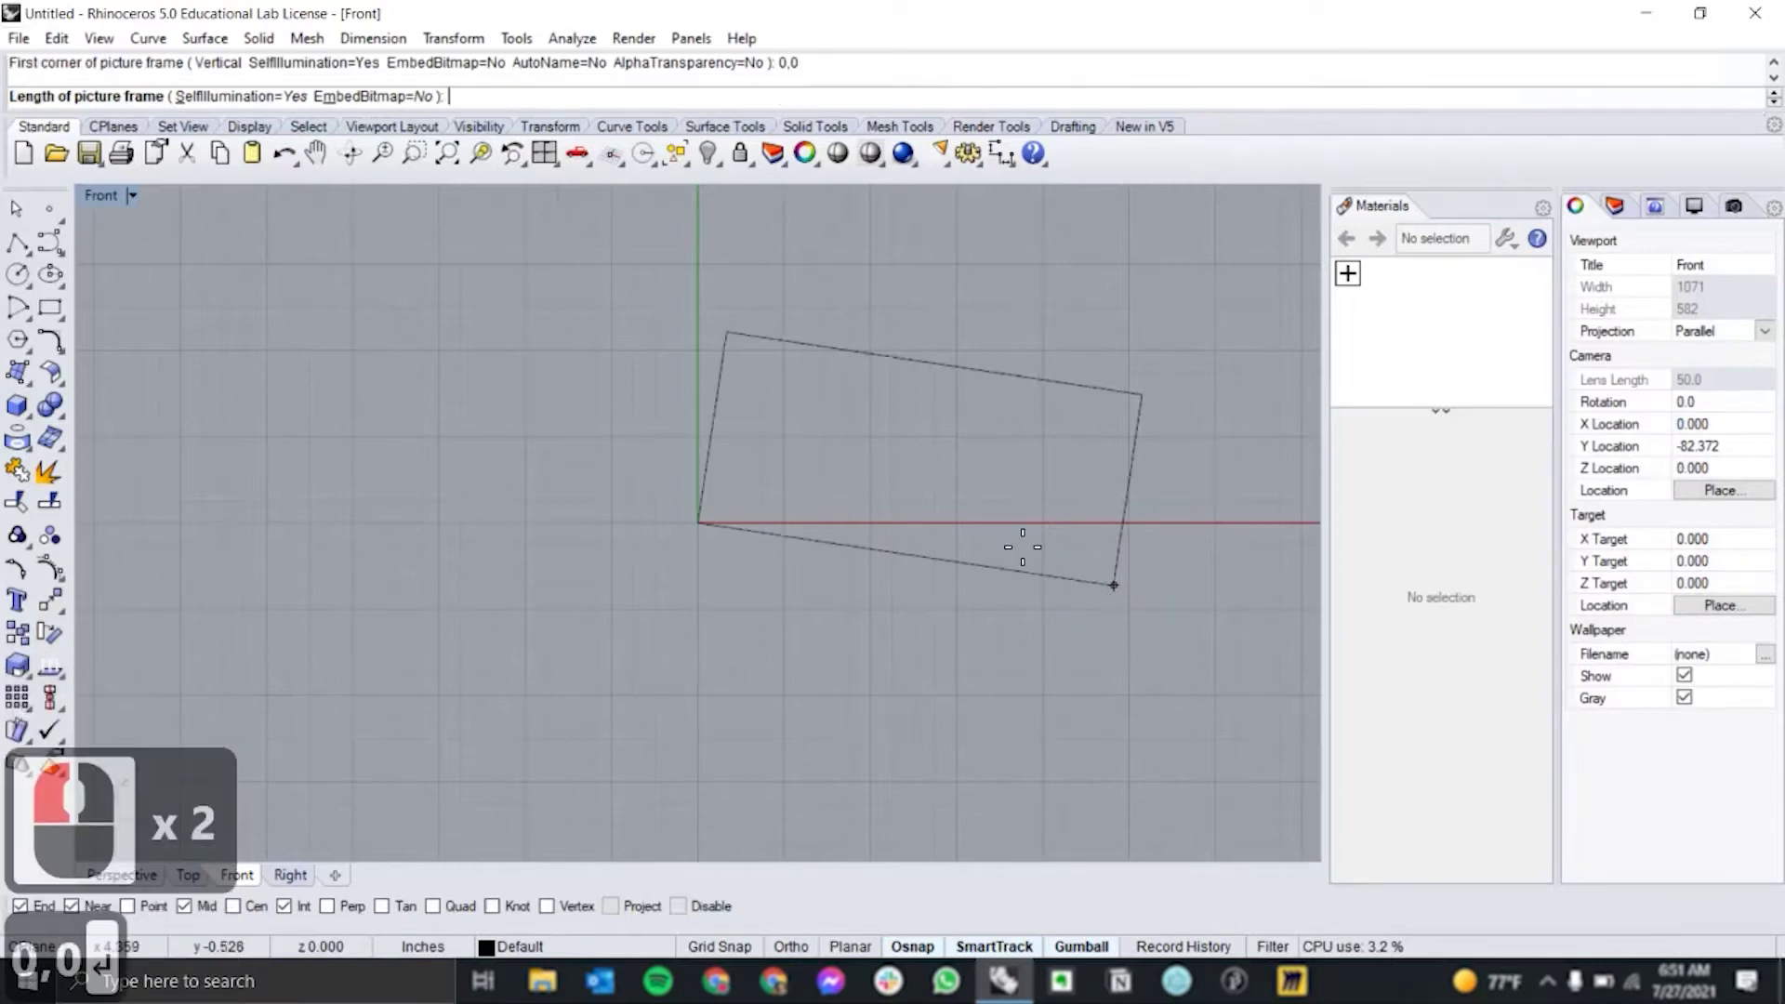
pyautogui.write('0,0 ↩')
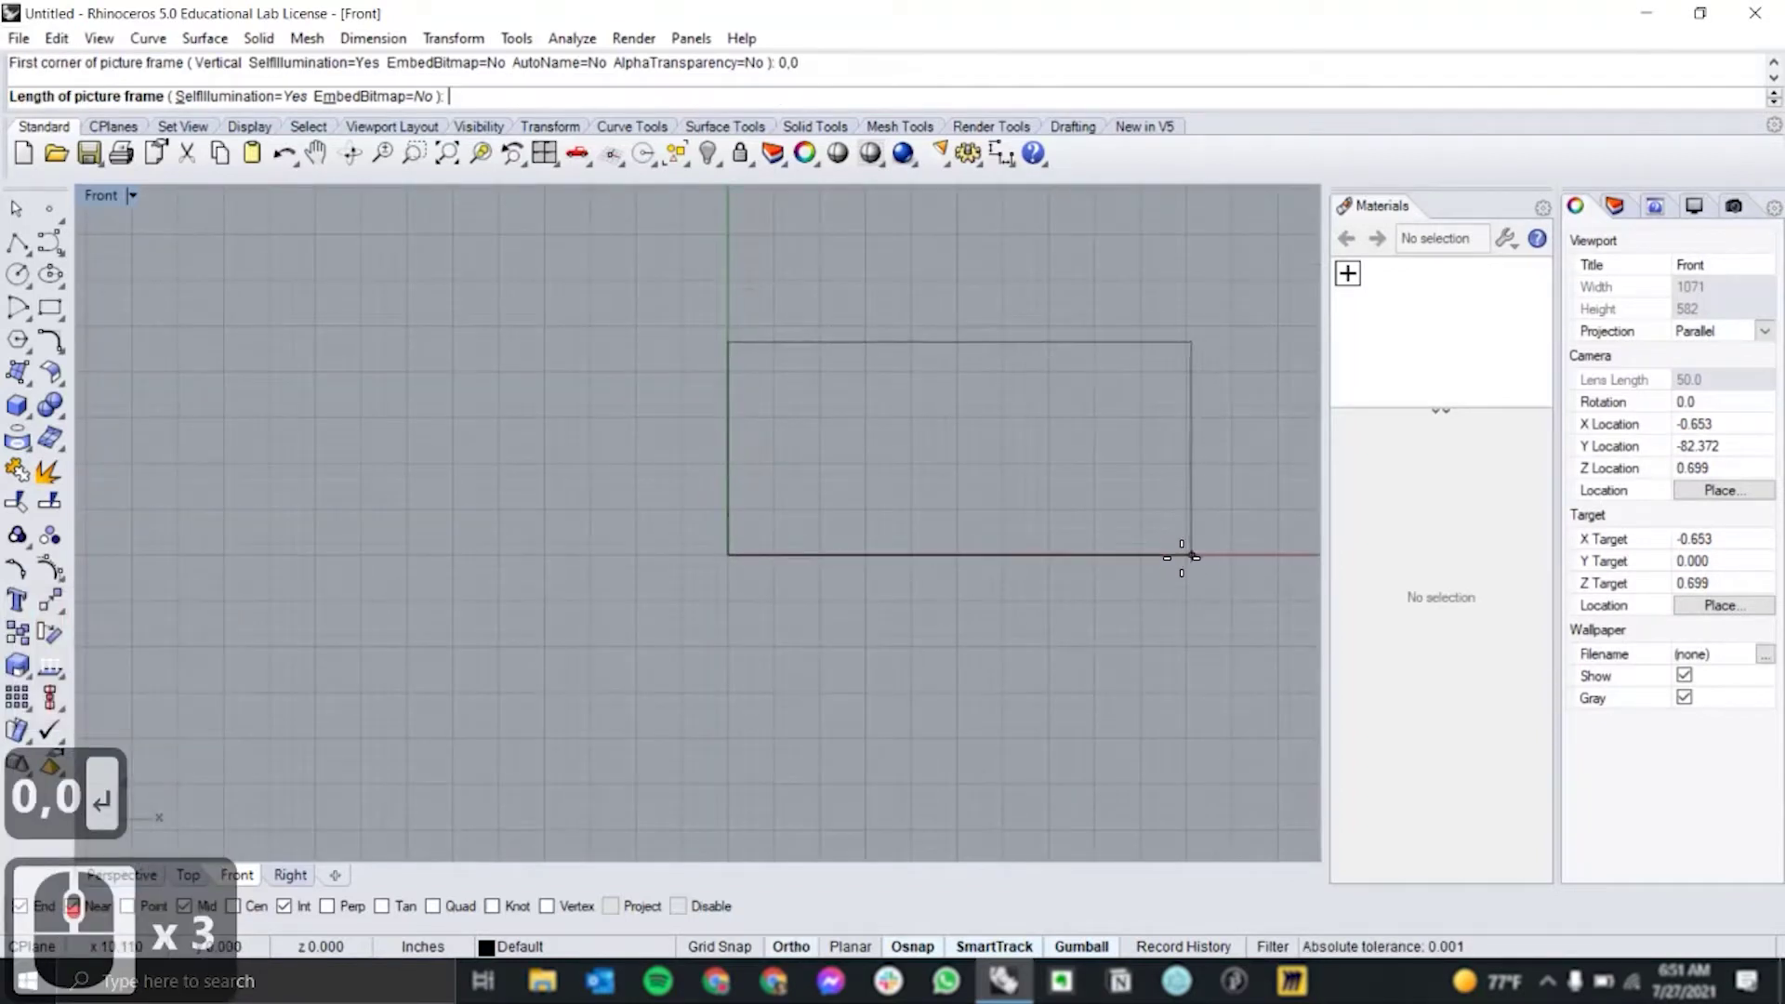
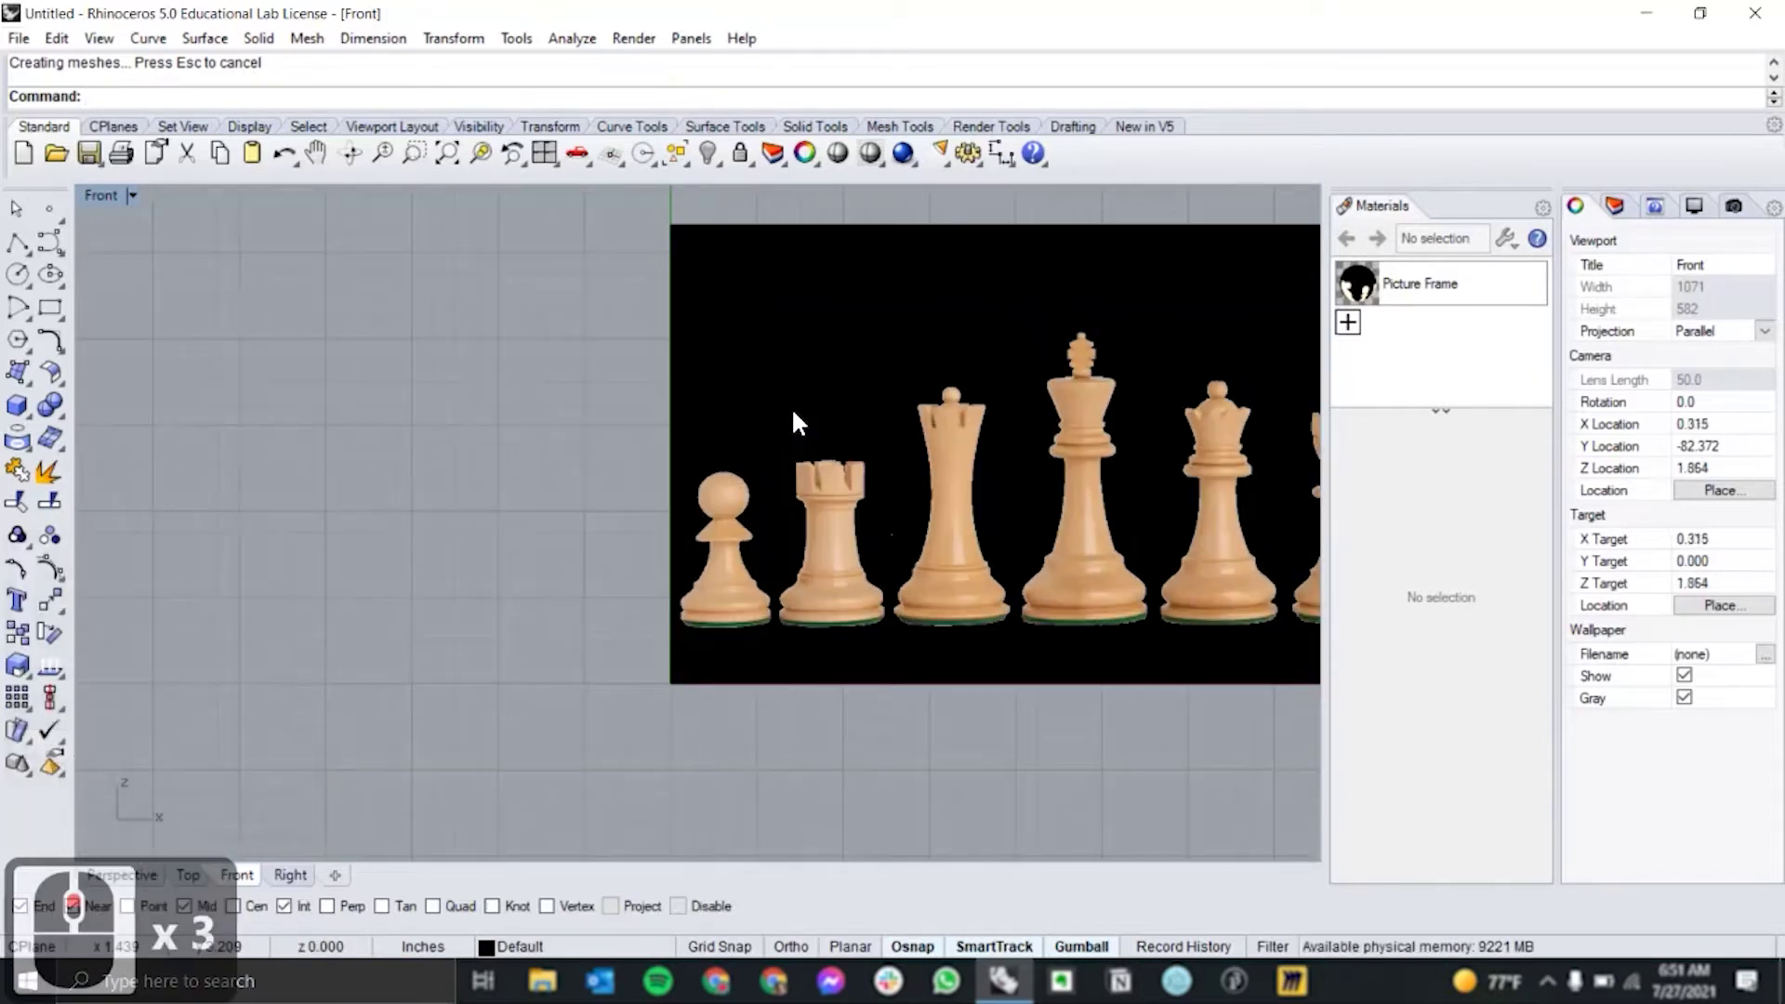
# Select the chess pieces picture frame and lock it in place.
pyautogui.click(798, 419)
pyautogui.write('lock')
pyautogui.press('Return')
pyautogui.press('Return')
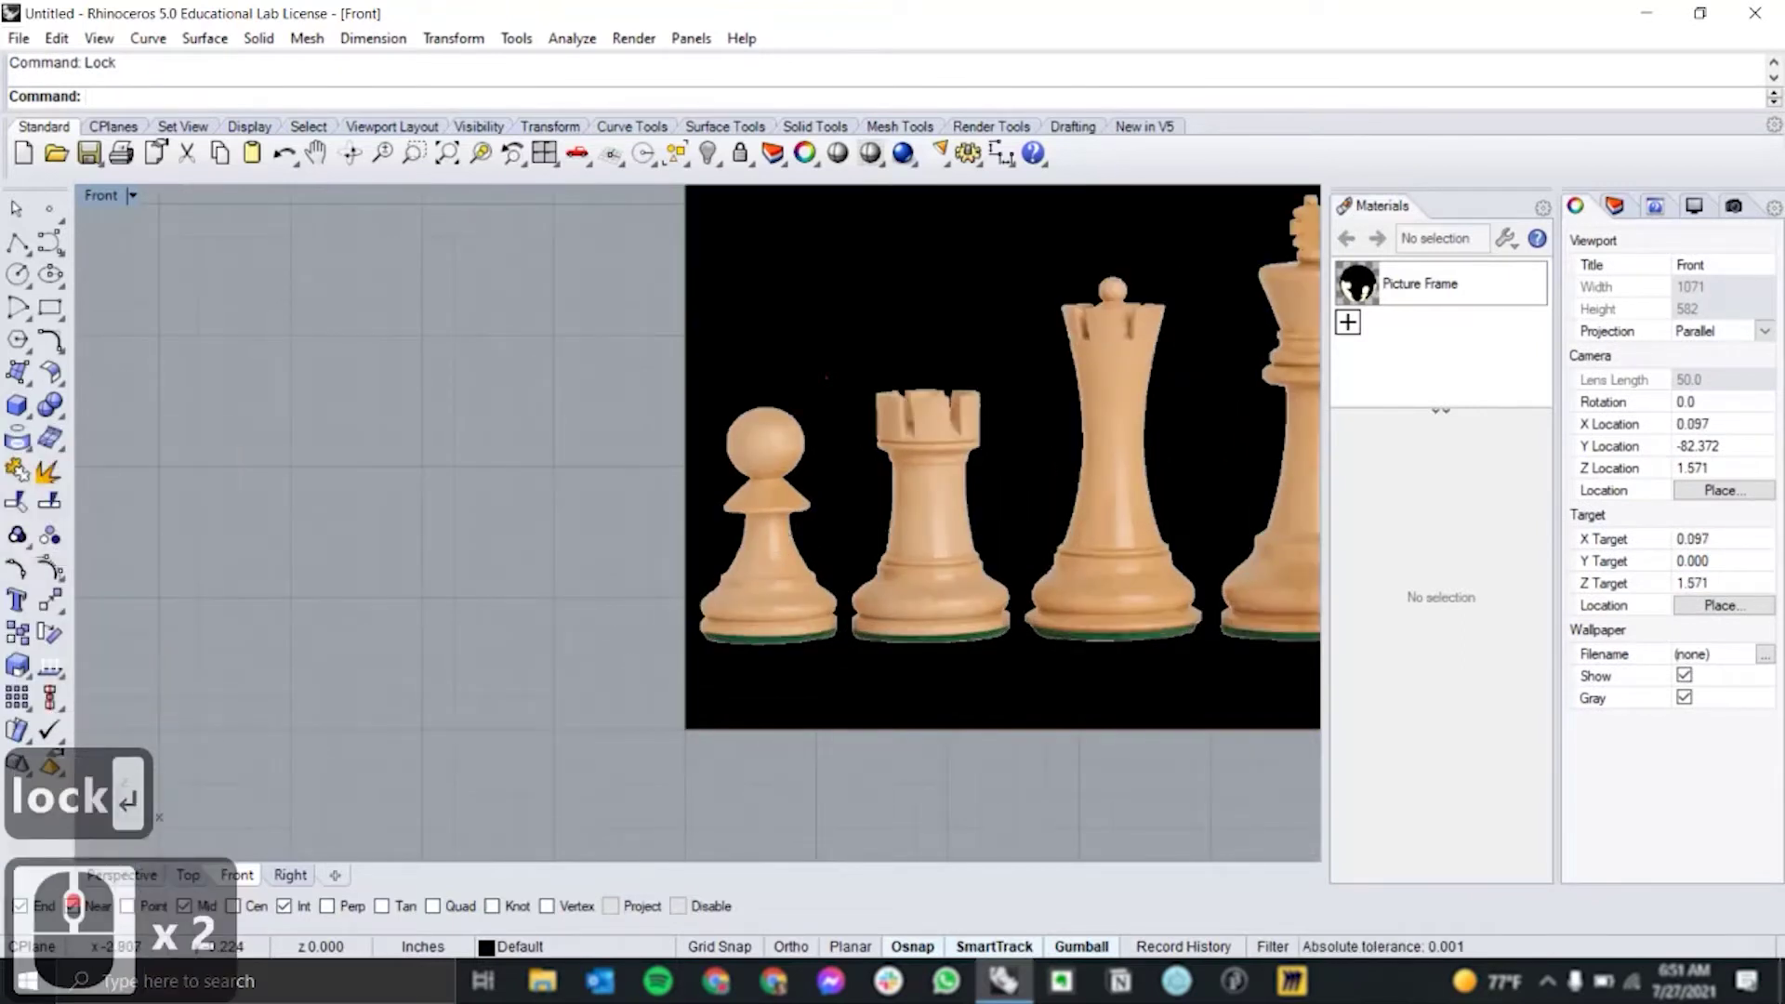
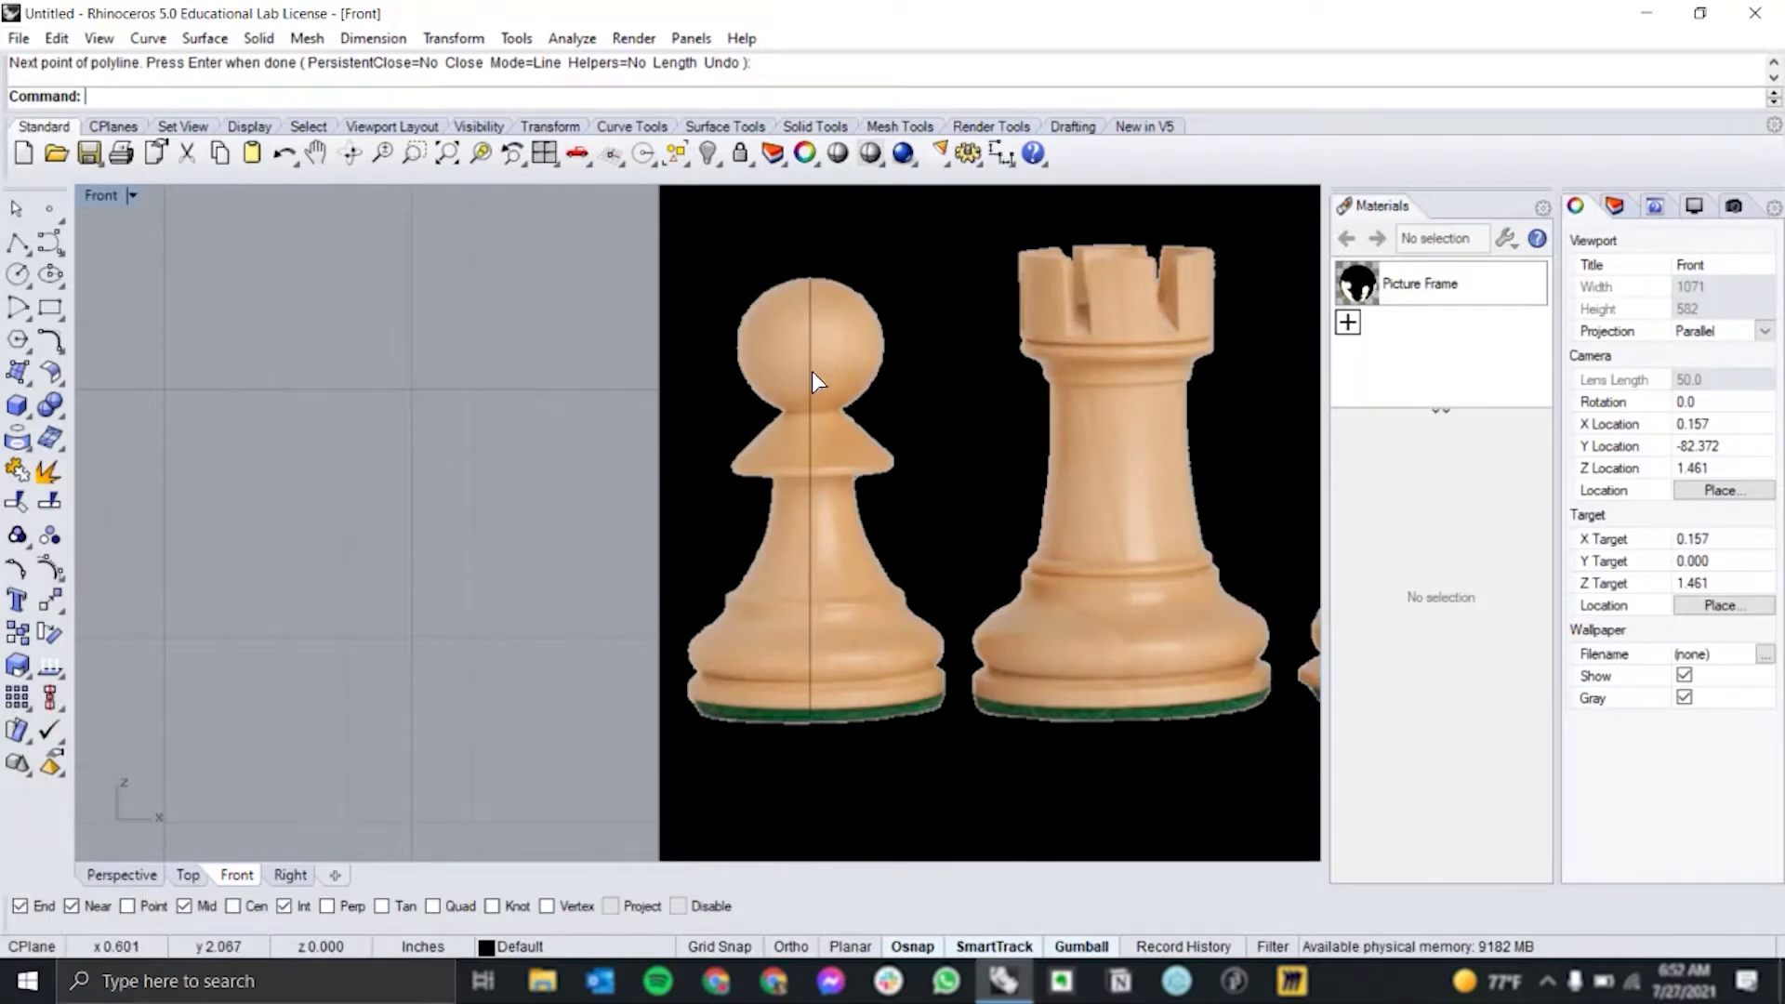
# Select the pawn's centreline and trace an arc along the pawn's round head.
pyautogui.moveTo(819, 381); pyautogui.dragTo(826, 441)
pyautogui.moveTo(825, 441); pyautogui.dragTo(795, 276)
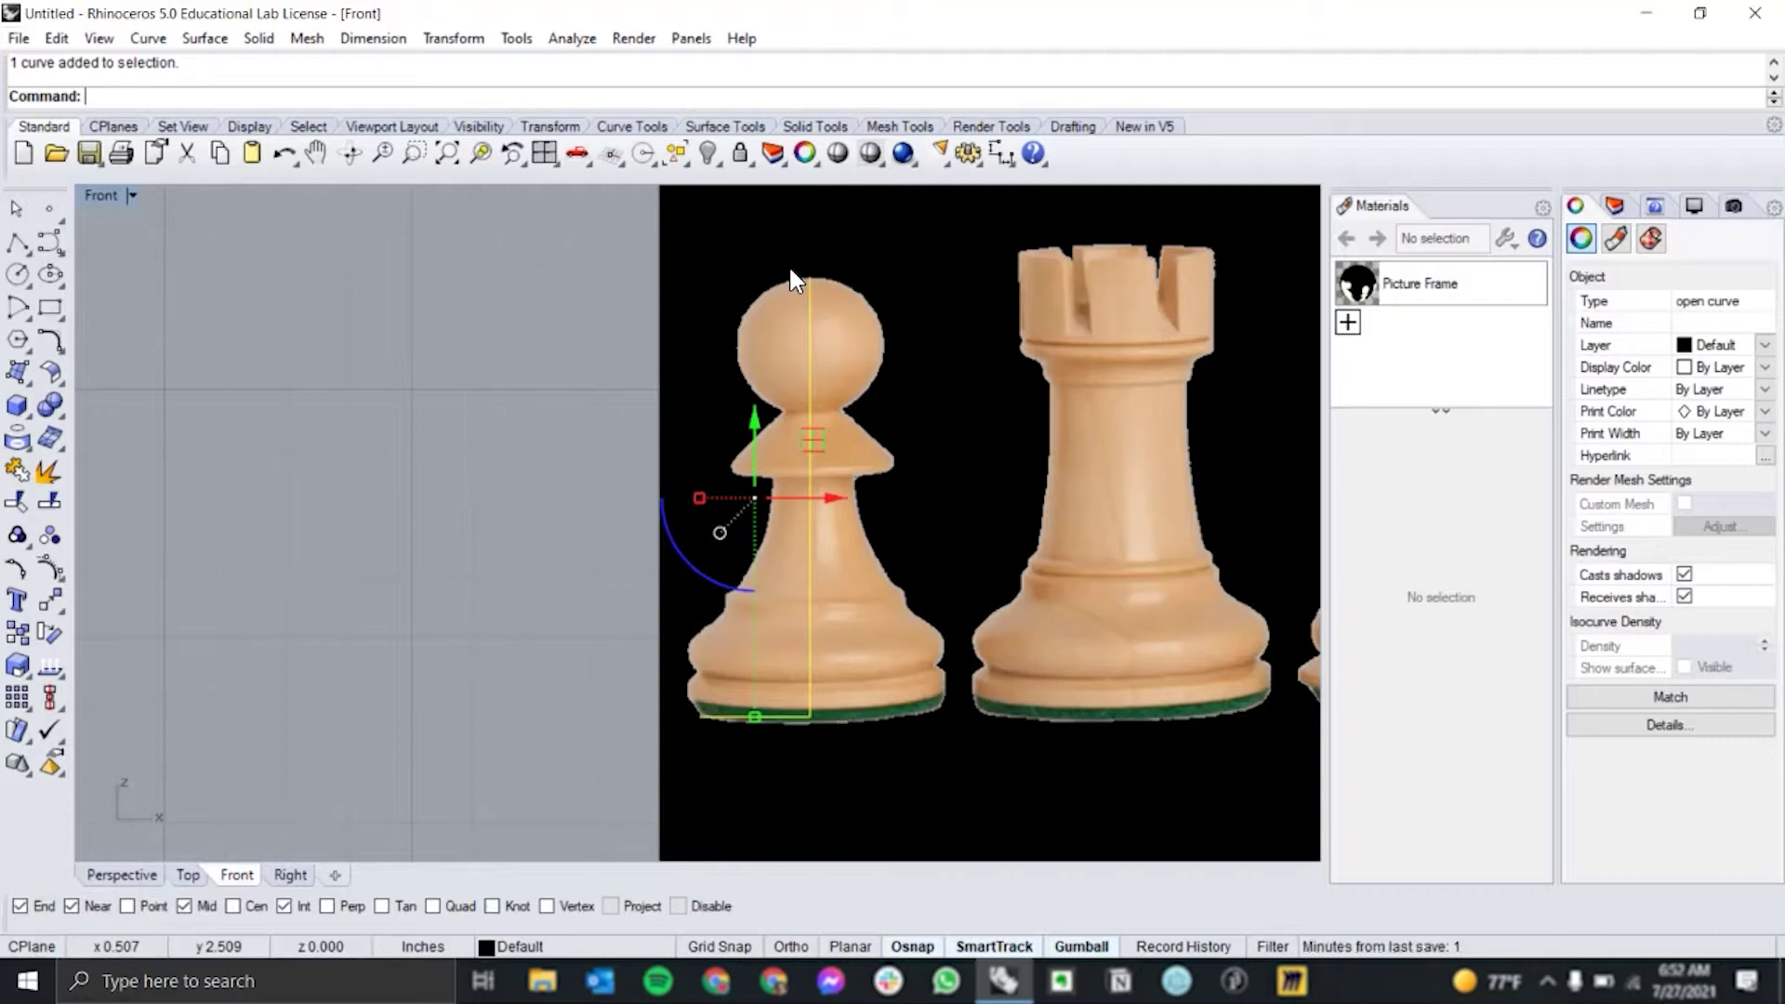
pyautogui.write('arc')
pyautogui.press('Return')
pyautogui.write('arc ↩')
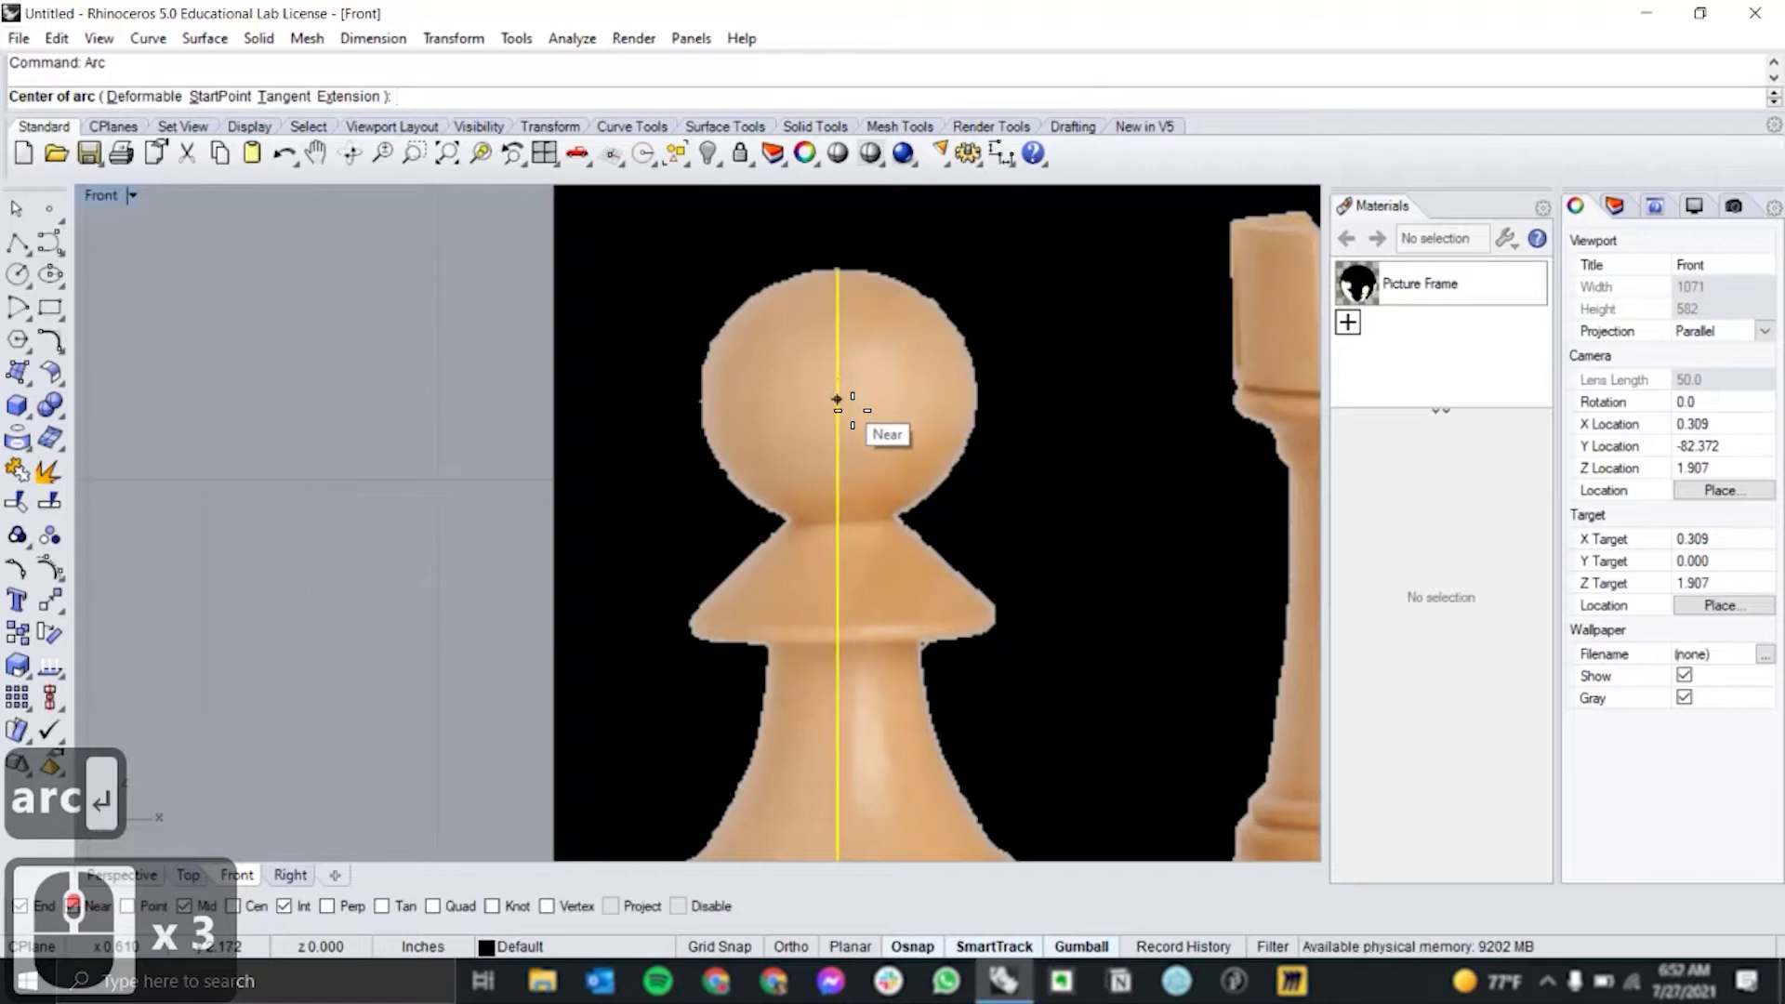
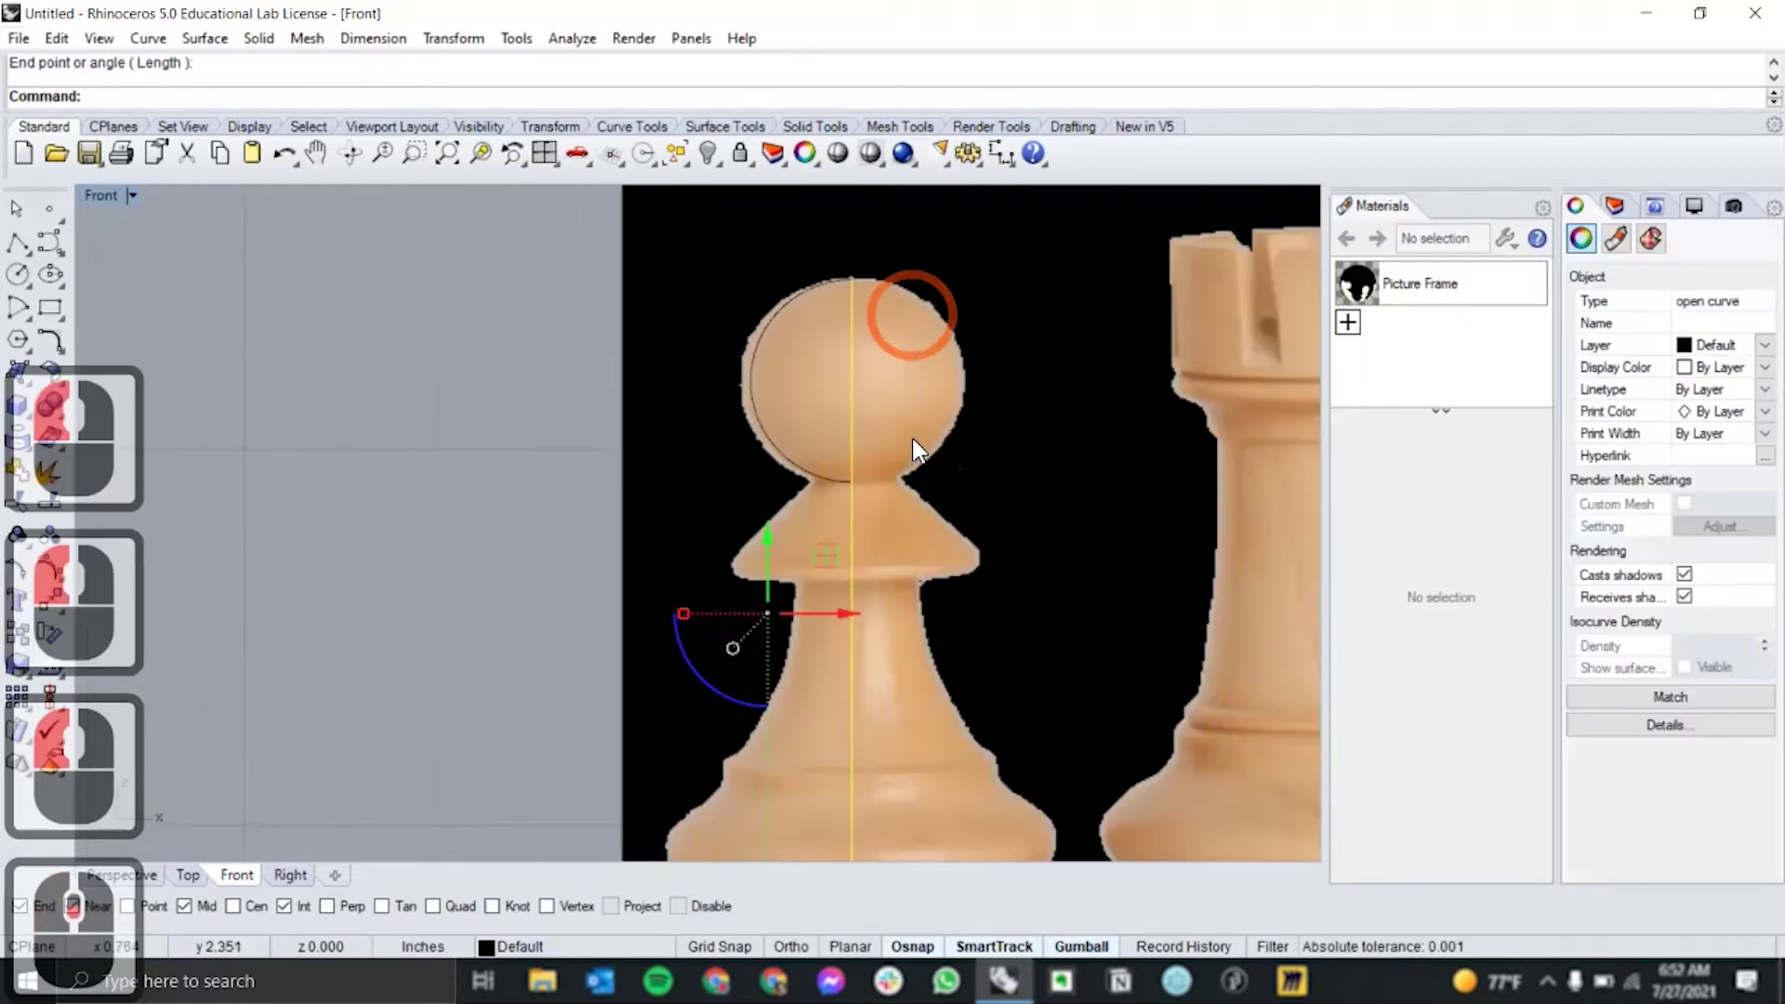
pyautogui.rightClick(918, 315)
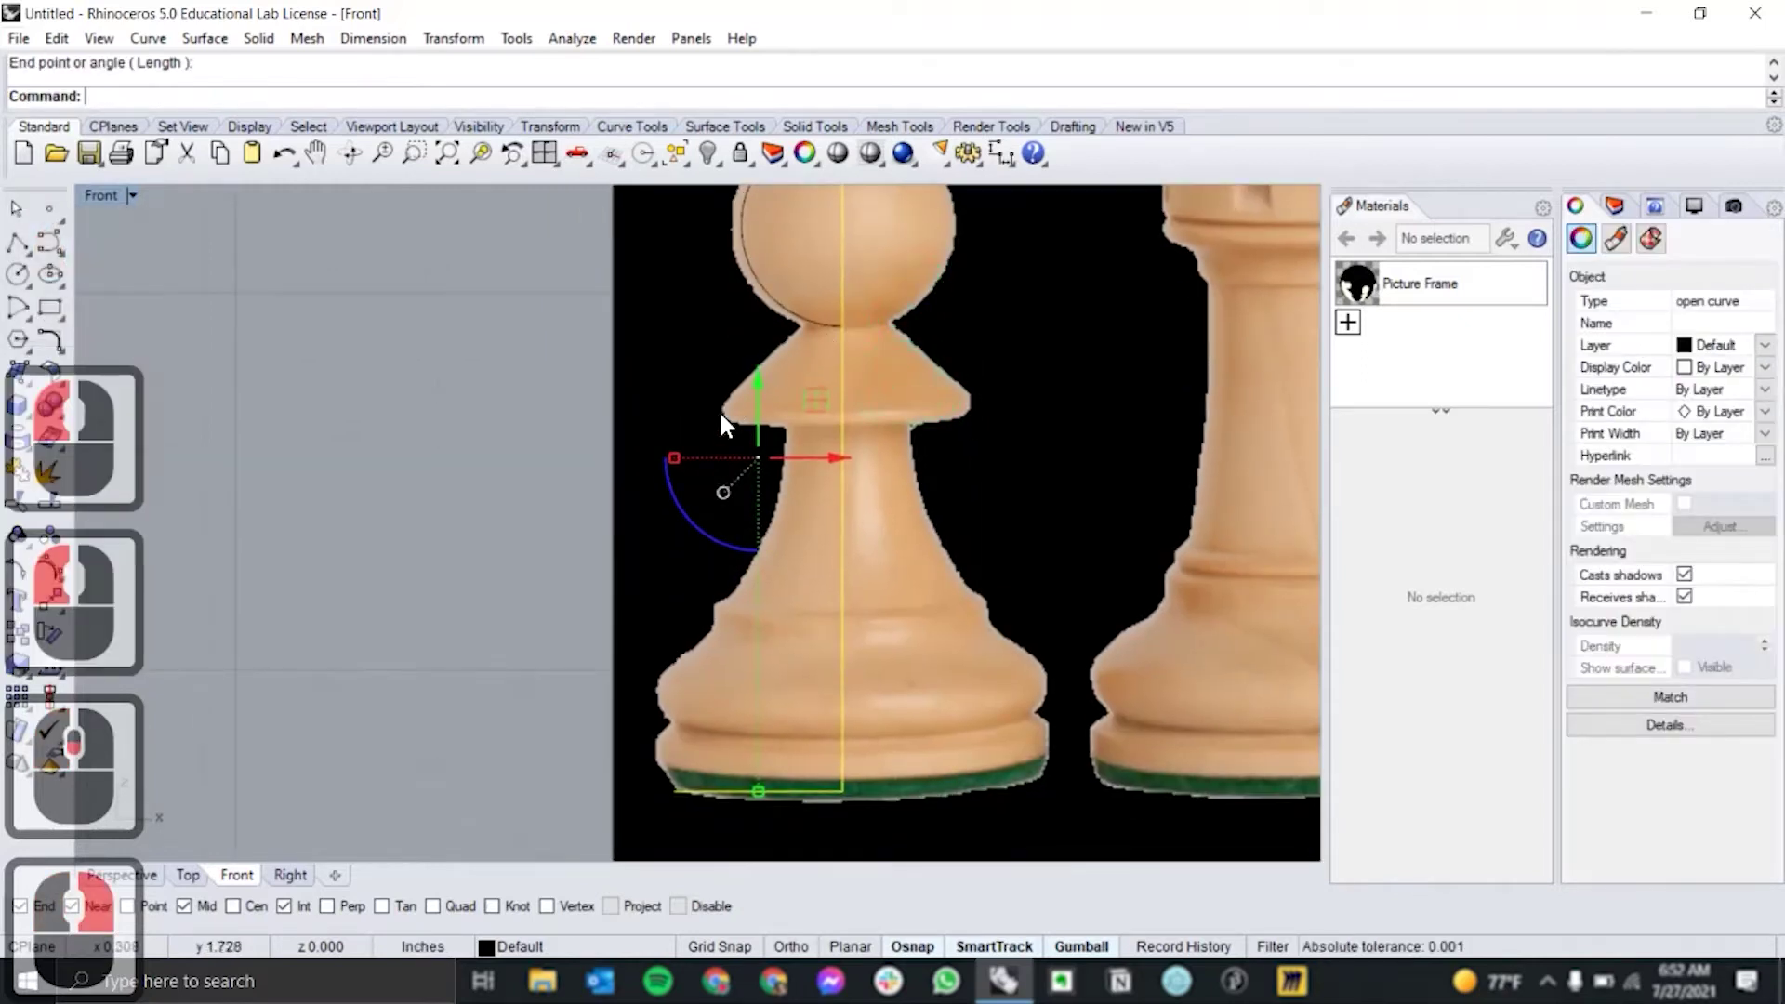
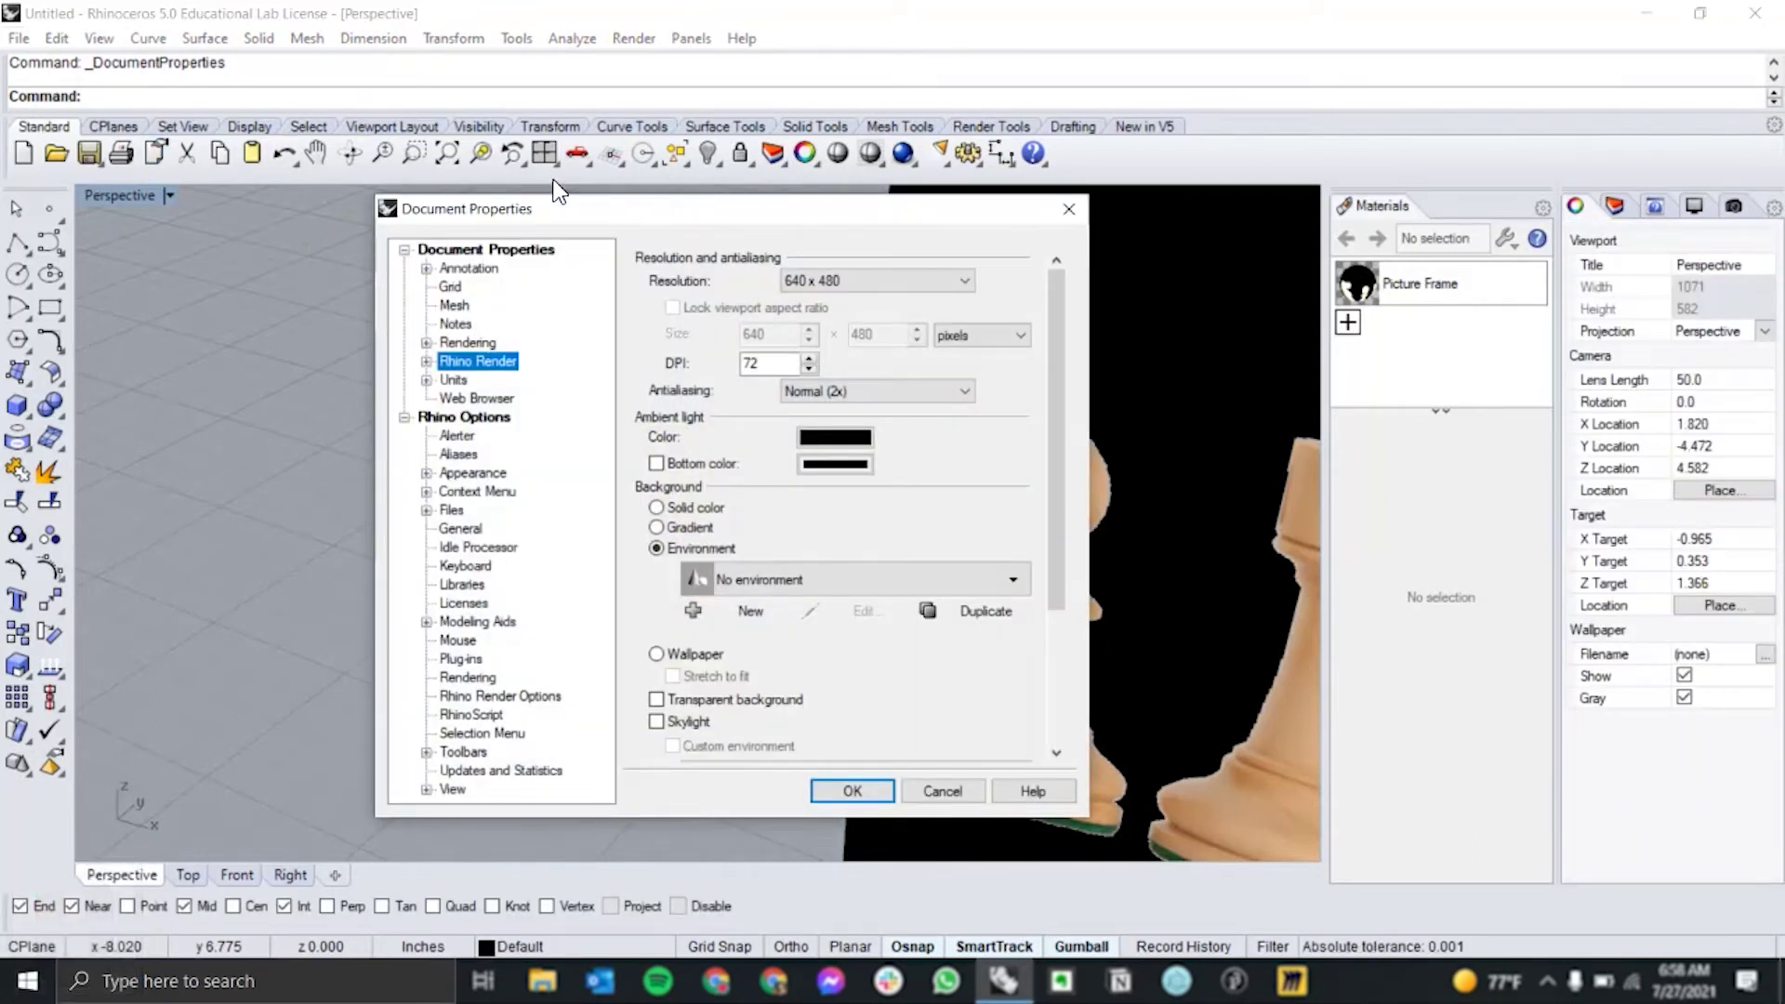
# Set the document model units to Millimeters in the Units settings.
pyautogui.click(457, 386)
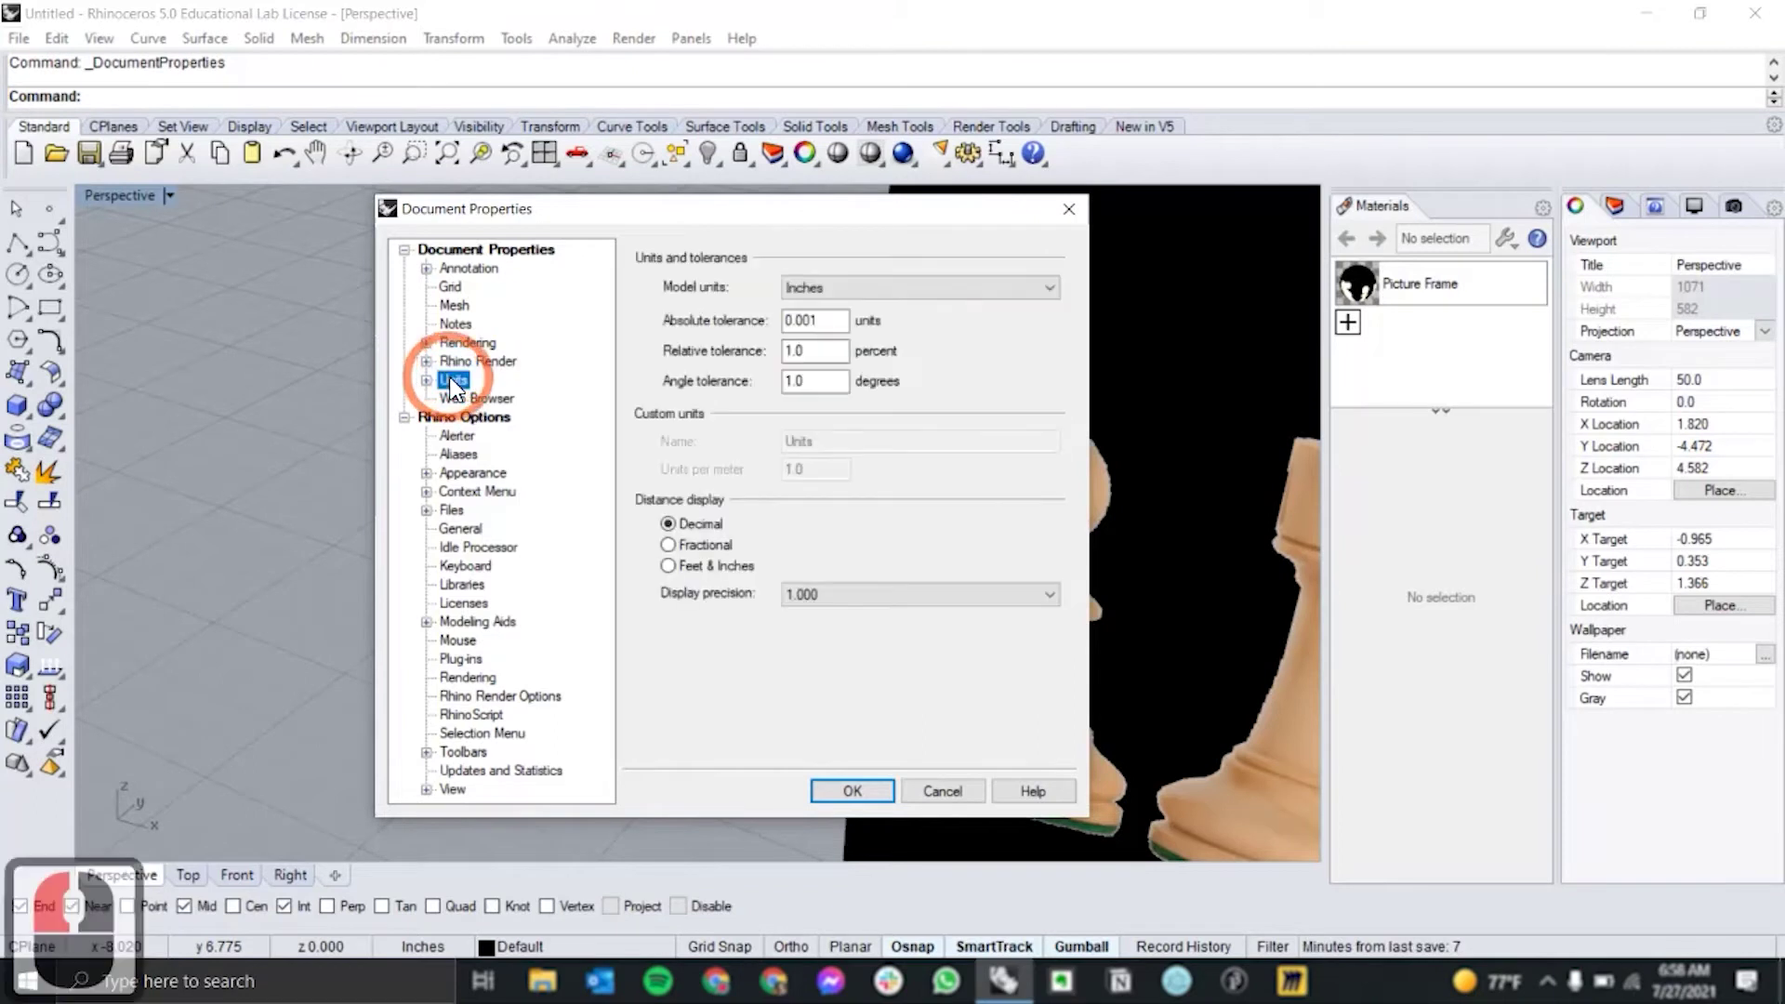
pyautogui.click(943, 298)
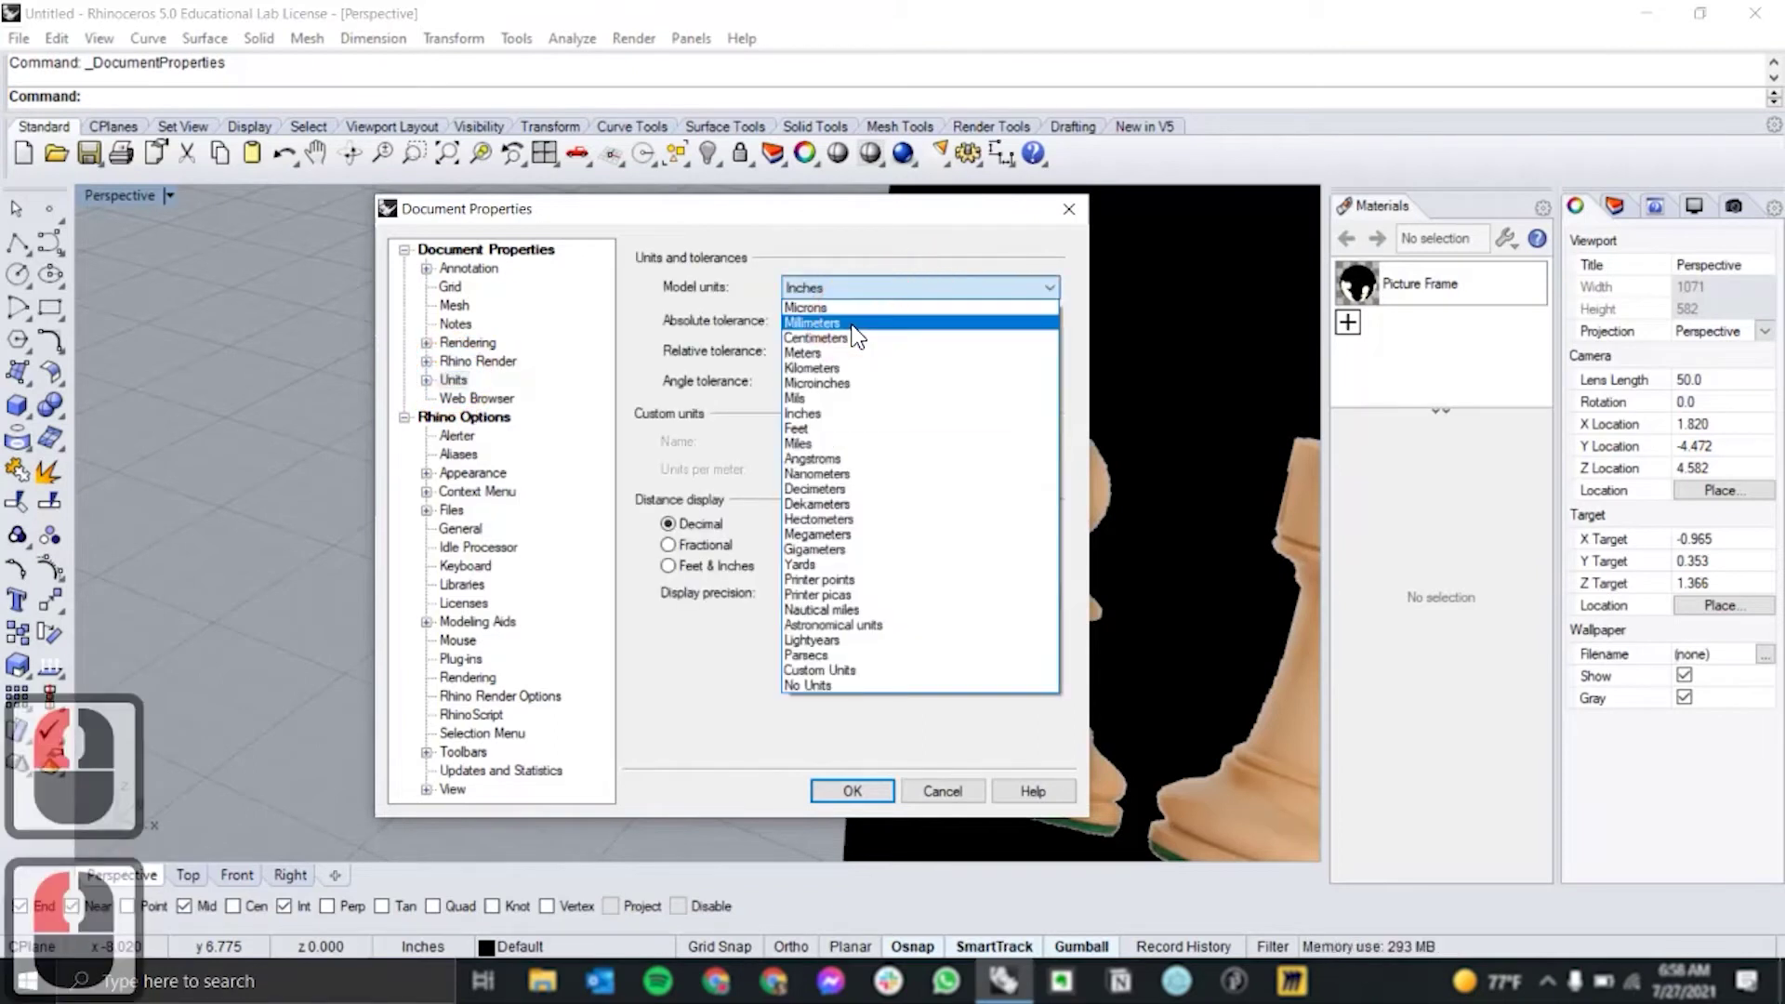
pyautogui.click(859, 333)
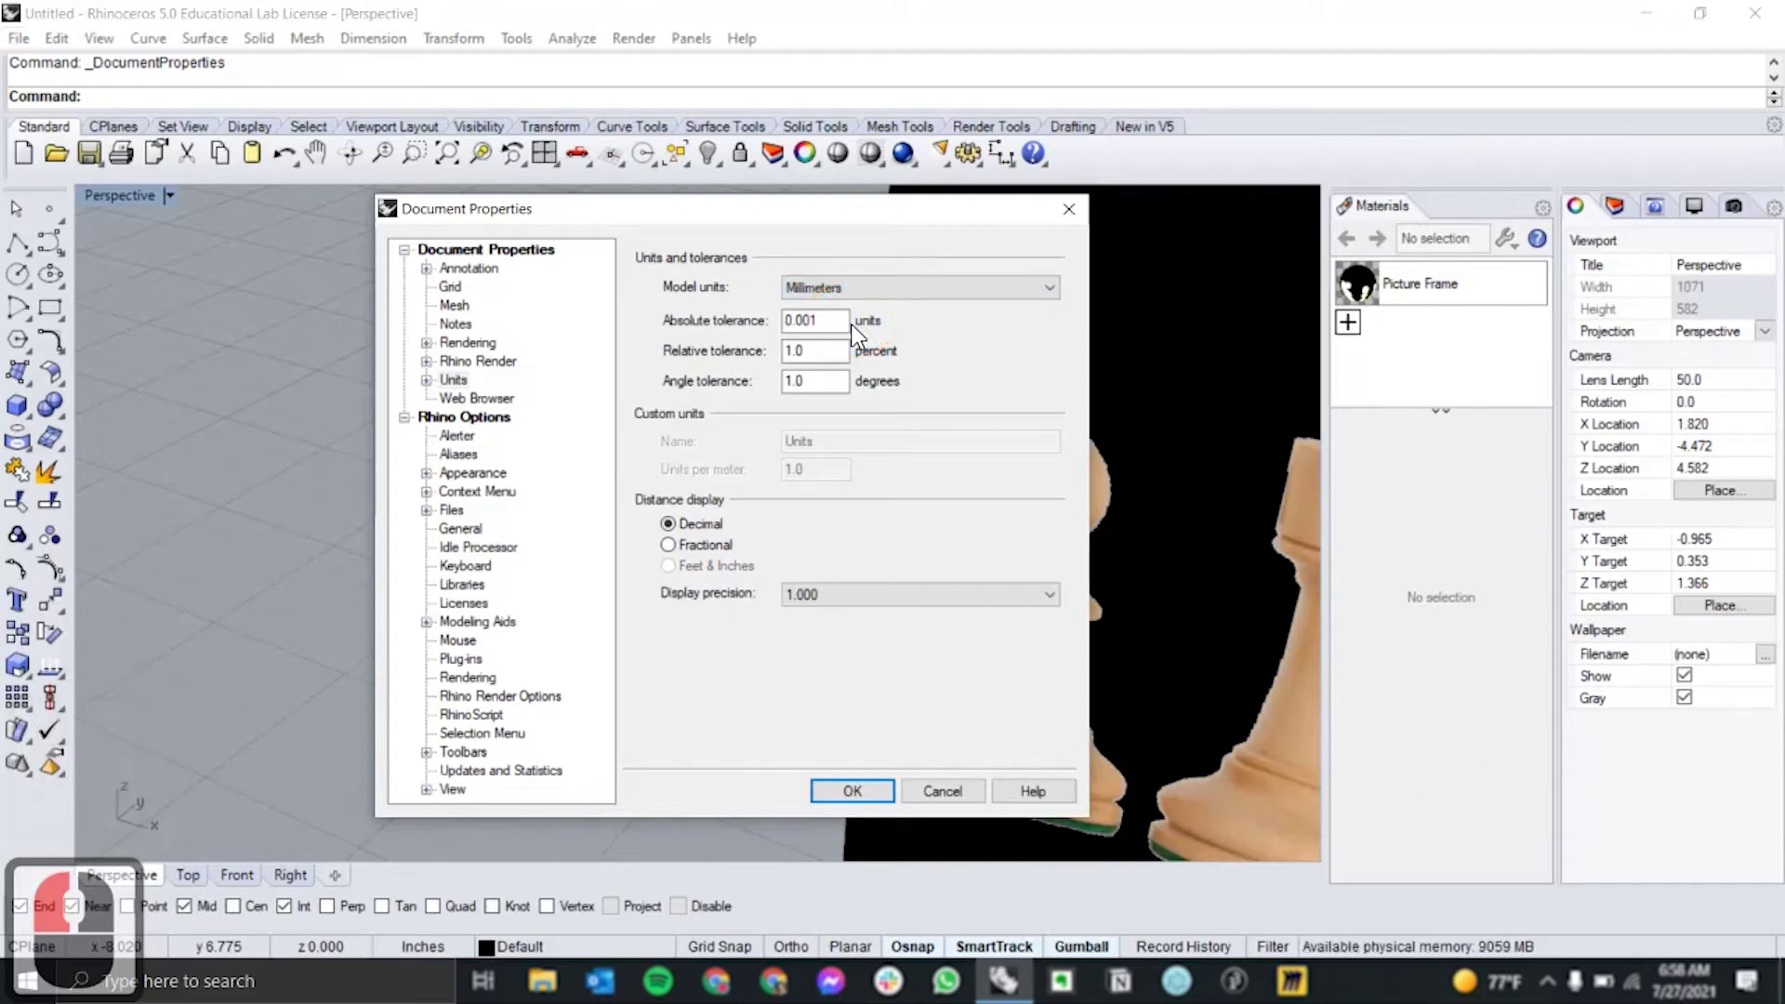
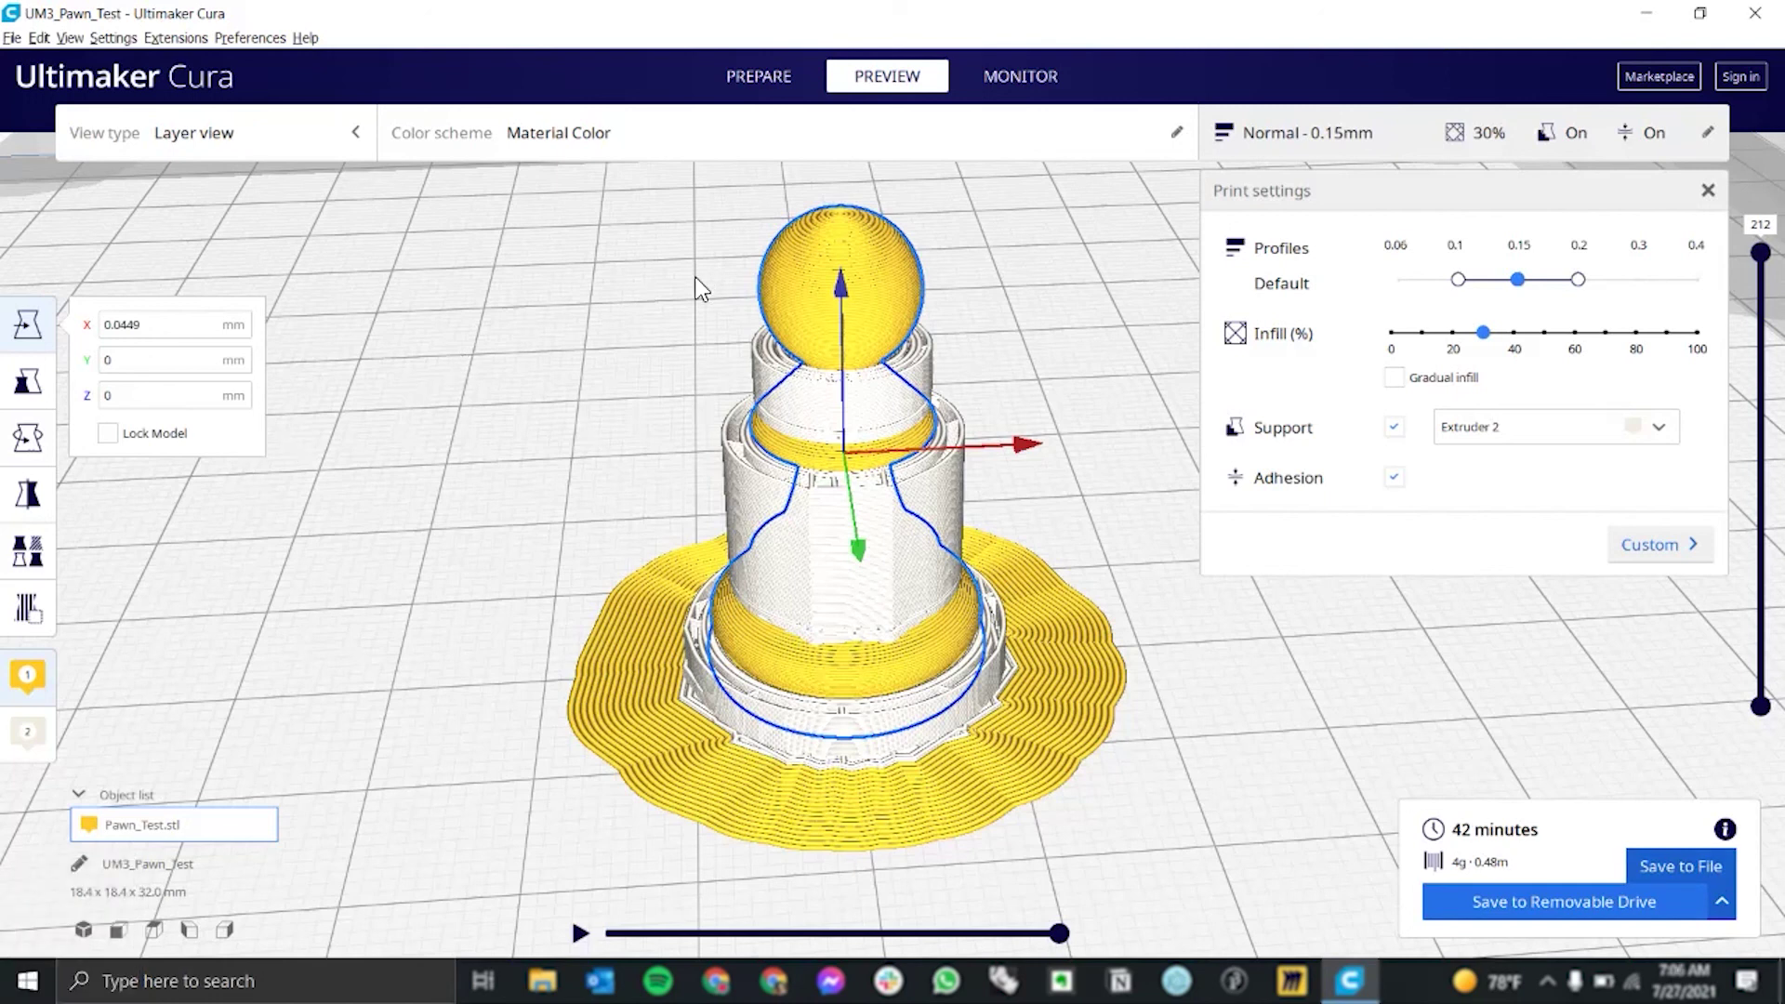
pyautogui.scroll(-3)
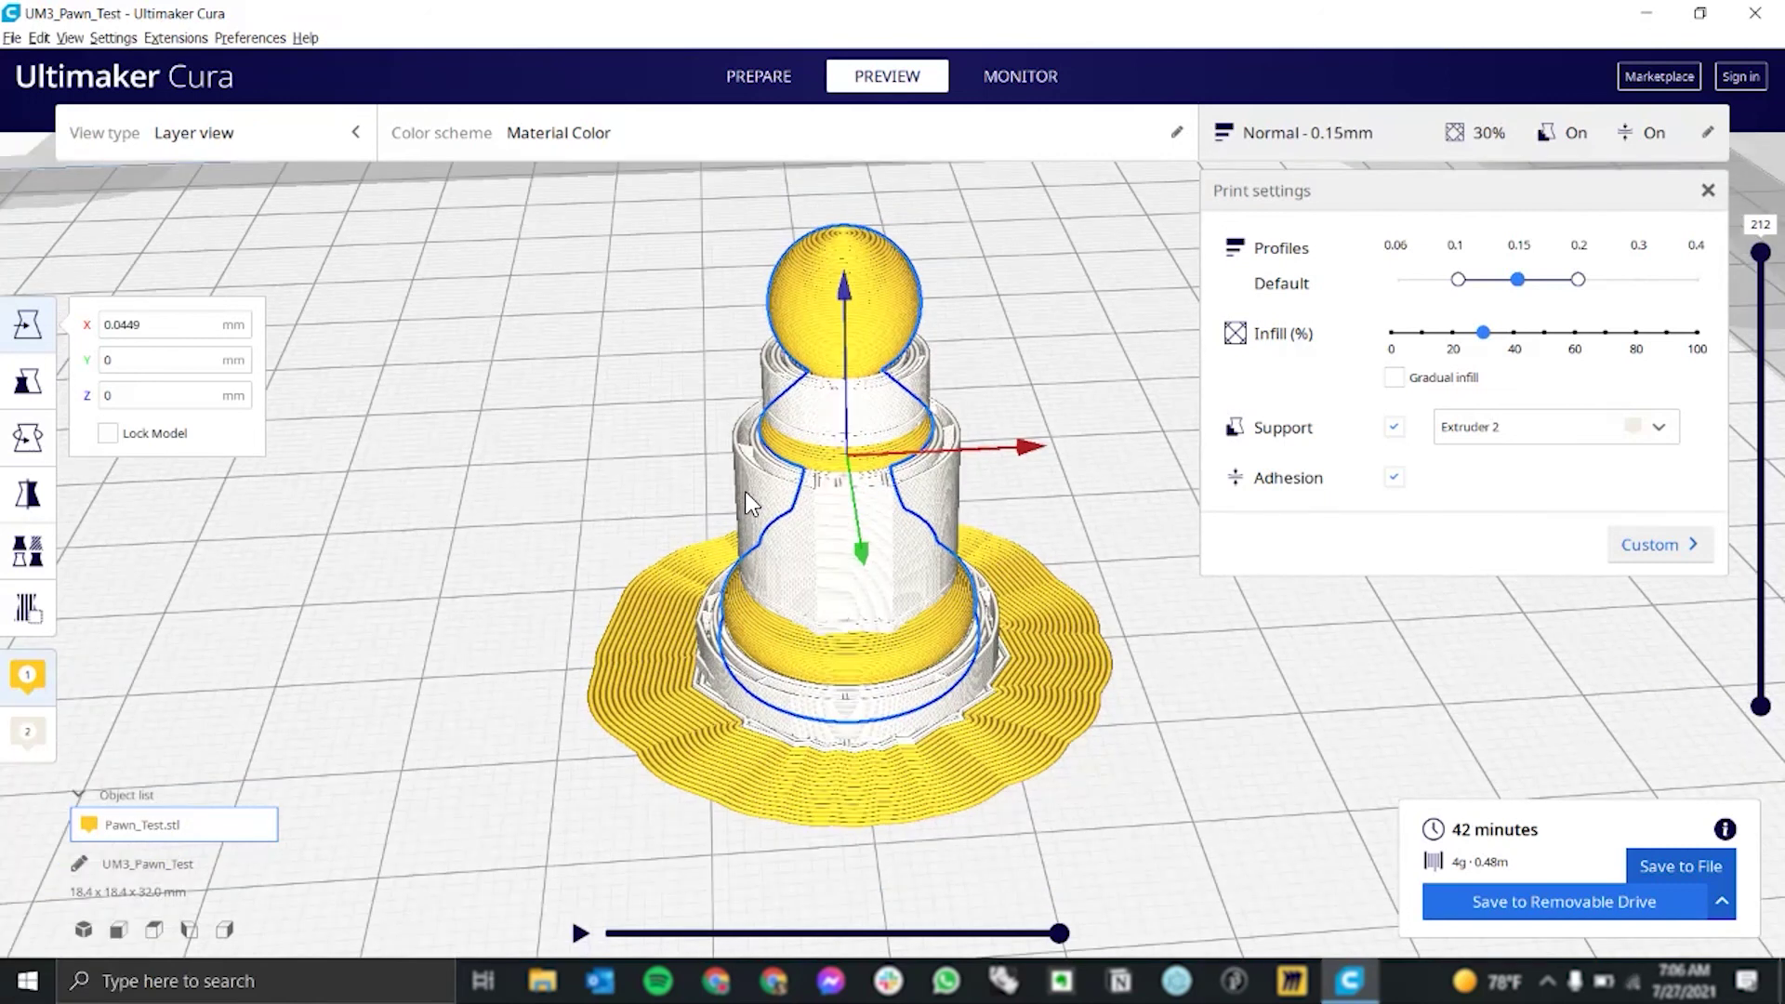